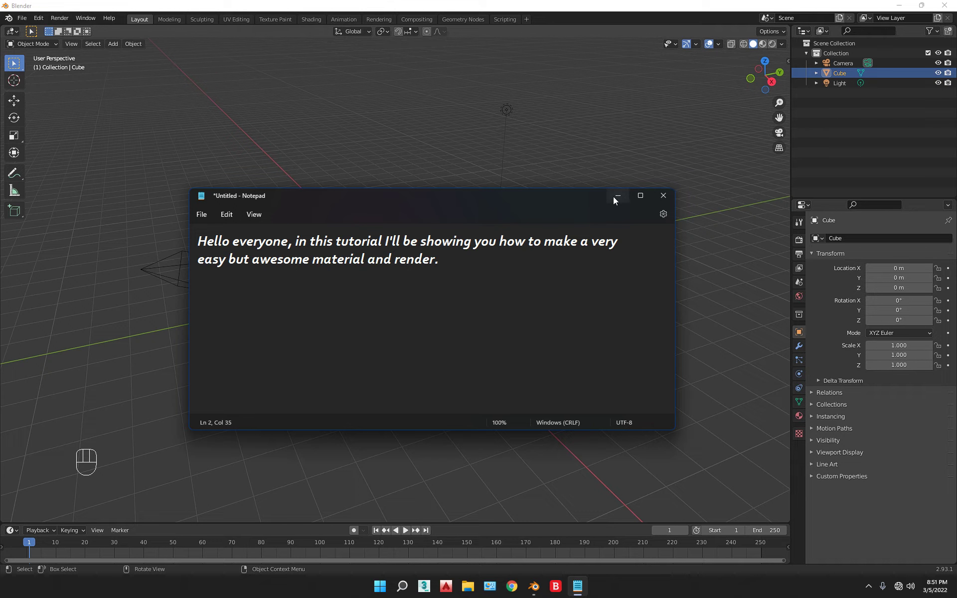
- Put the Notepad tutorial note away to reveal the Blender scene
left_click_drag(397, 327, 396, 322)
- Delete all default objects, add a UV sphere and subdivide its mesh once in Edit Mode
key("a")
key("x")
key("shift+a")
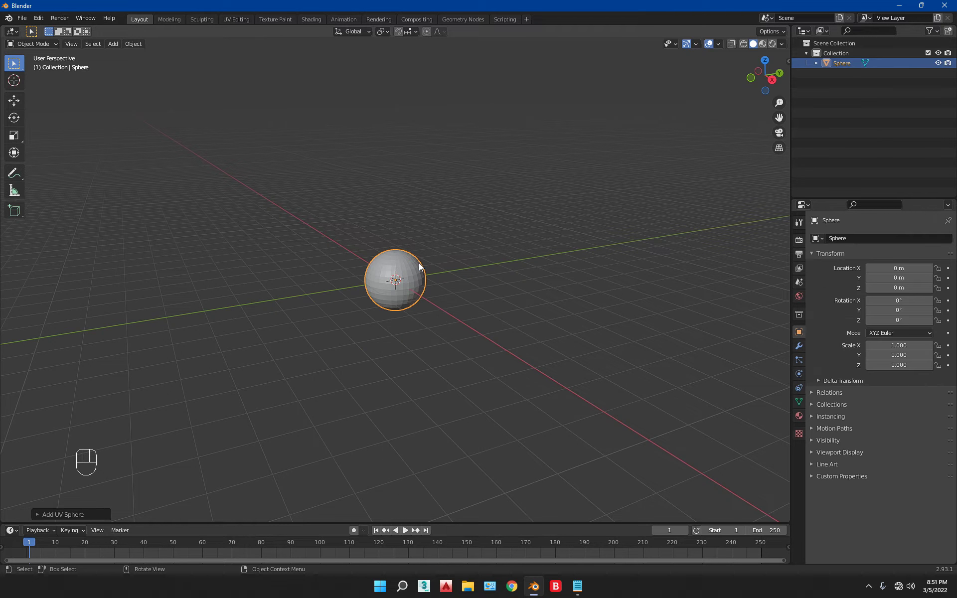
key("Tab")
scroll("up", 3)
right_click(365, 285)
left_click(90, 513)
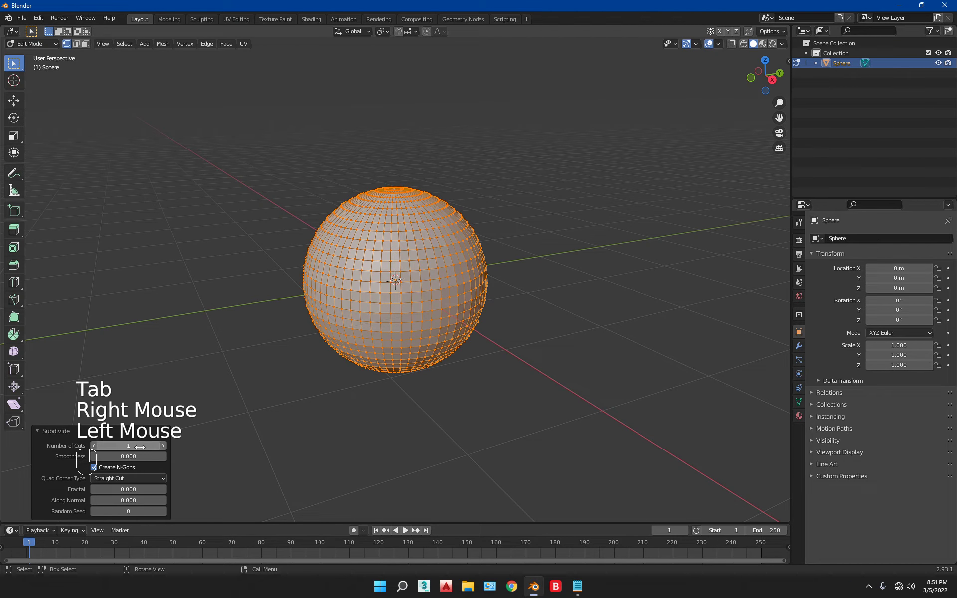
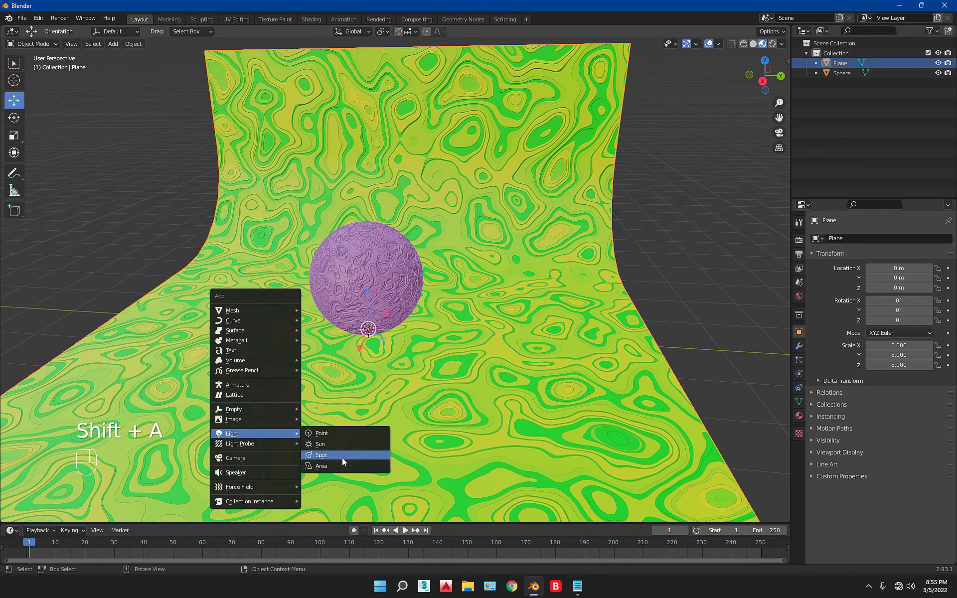
- Add an area light, raise it above the sphere and enlarge it
middle_click(394, 397)
left_click_drag(378, 298, 381, 113)
key("s")
left_click(603, 253)
left_click_drag(420, 259, 421, 255)
scroll("up", 3)
middle_click(427, 260)
key("shift+a")
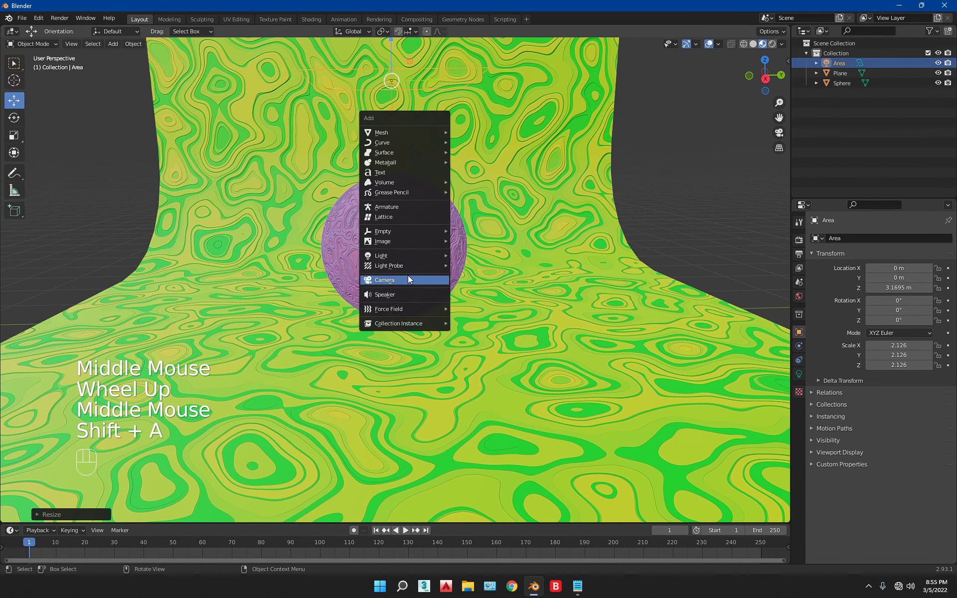
- Add a camera and move it to frame the sphere against the backdrop
left_click(414, 276)
middle_click(413, 275)
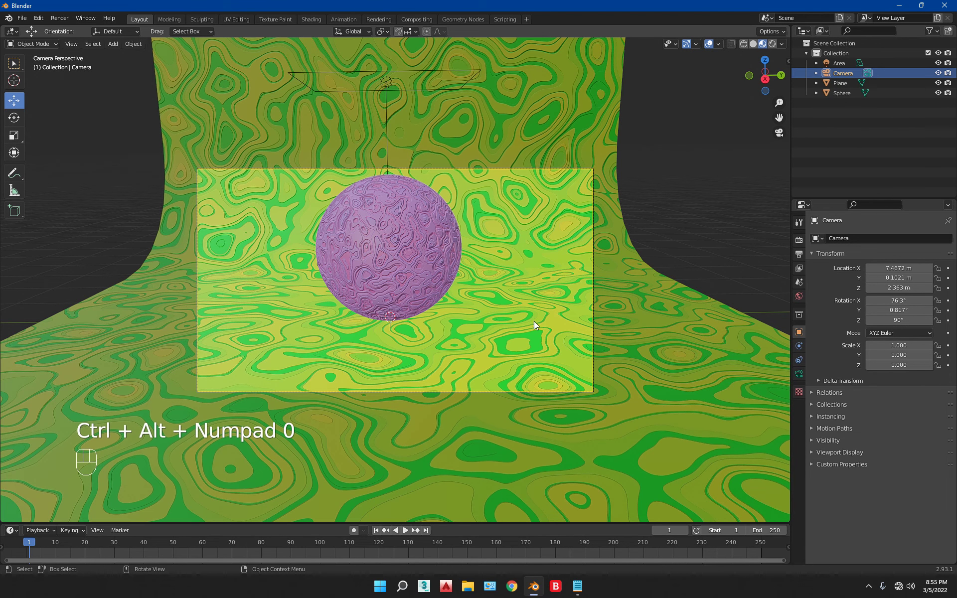
key("g")
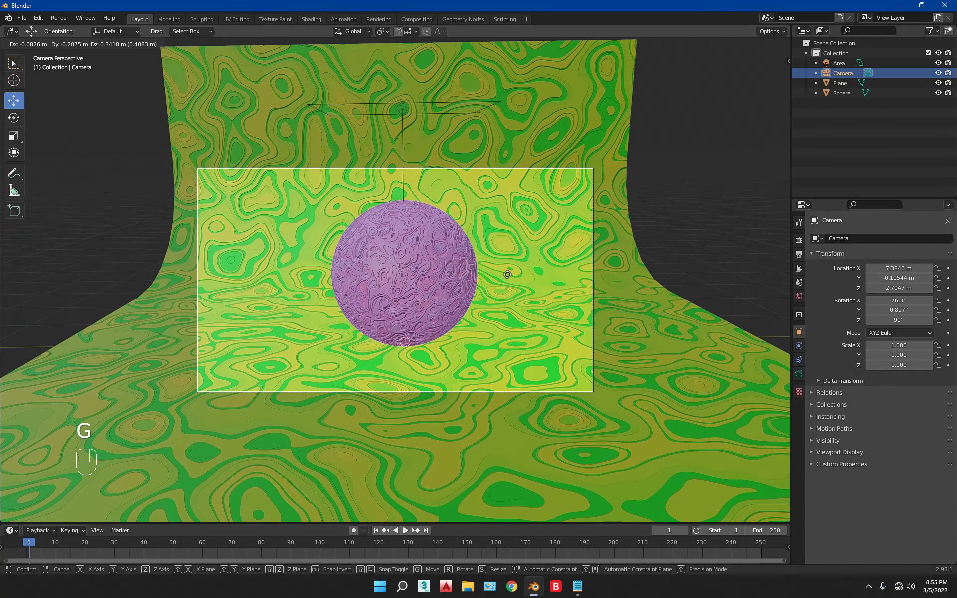
left_click(510, 278)
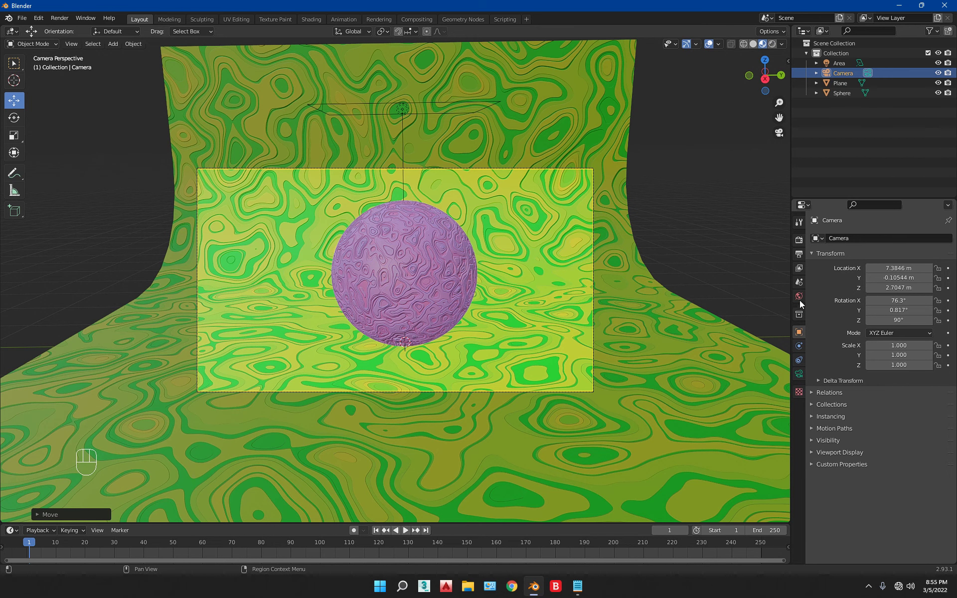
- Check world and camera settings, then set the render engine to Cycles with GPU Compute
left_click(801, 301)
left_click(895, 307)
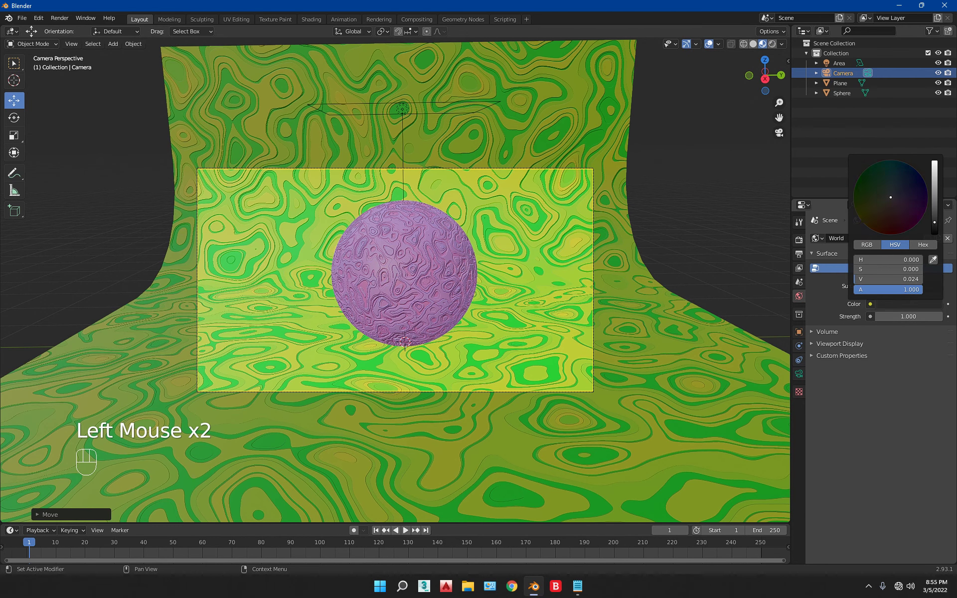
left_click(798, 382)
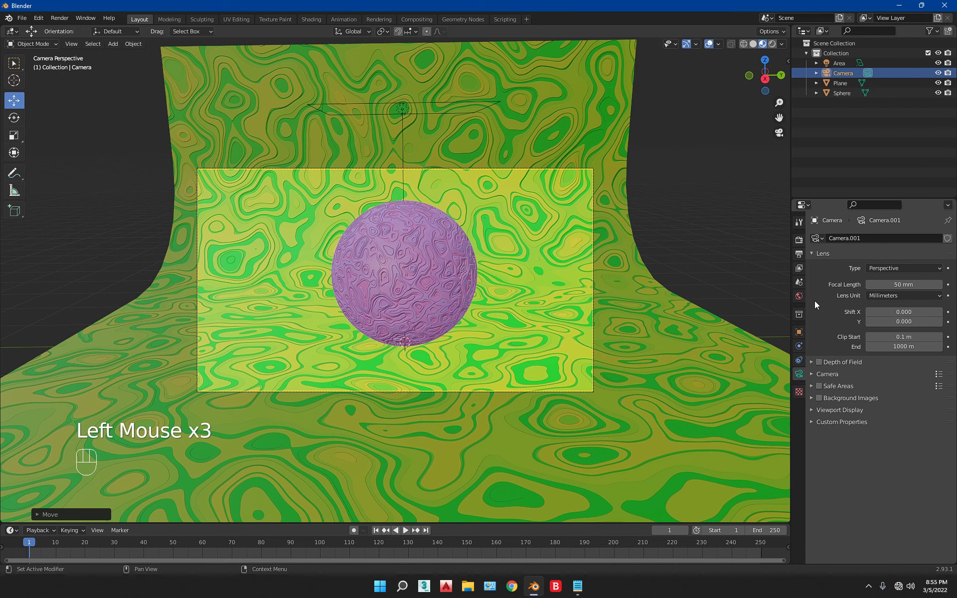
left_click(802, 244)
left_click_drag(908, 243, 892, 273)
left_click_drag(889, 267, 897, 290)
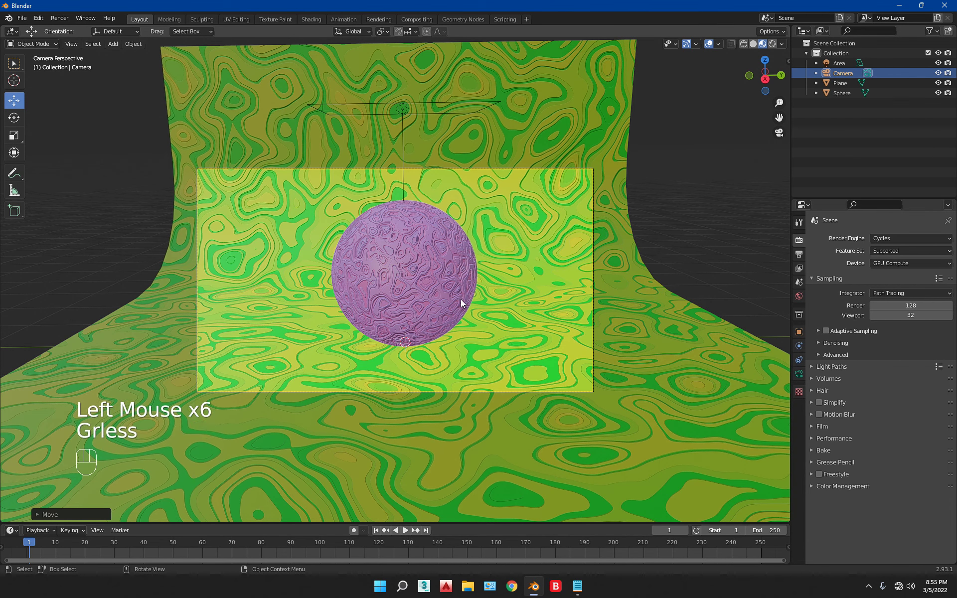
- Switch to Rendered viewport shading, select the area light and raise its power to 300 W
key("z")
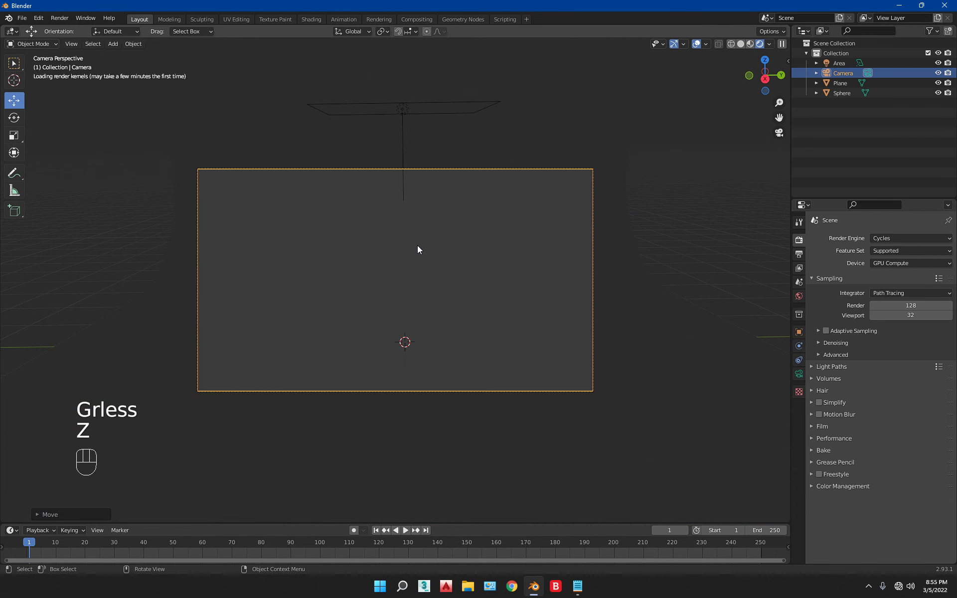
left_click(410, 149)
left_click(412, 149)
left_click(411, 146)
left_click(402, 154)
left_click(405, 154)
left_click(797, 373)
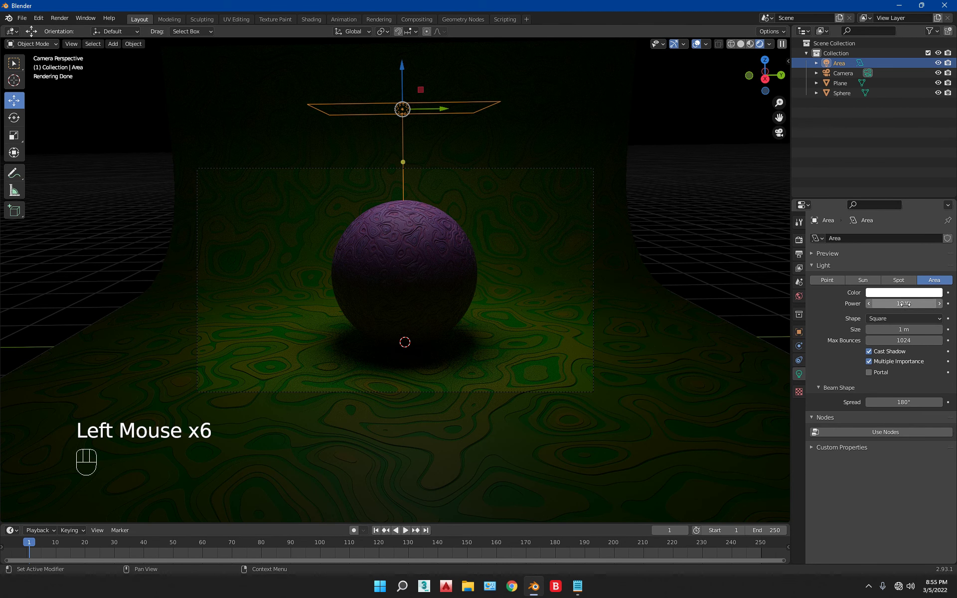
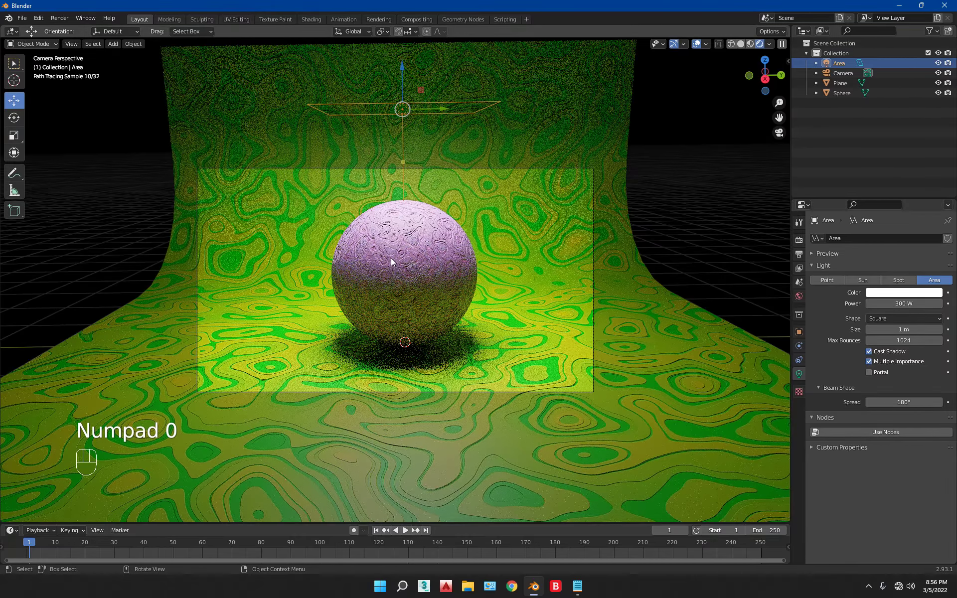
- Zoom toward the framed sphere, select it and set its material roughness to 0.14
scroll("up", 3)
left_click_drag(394, 262, 437, 224)
scroll("up", 3)
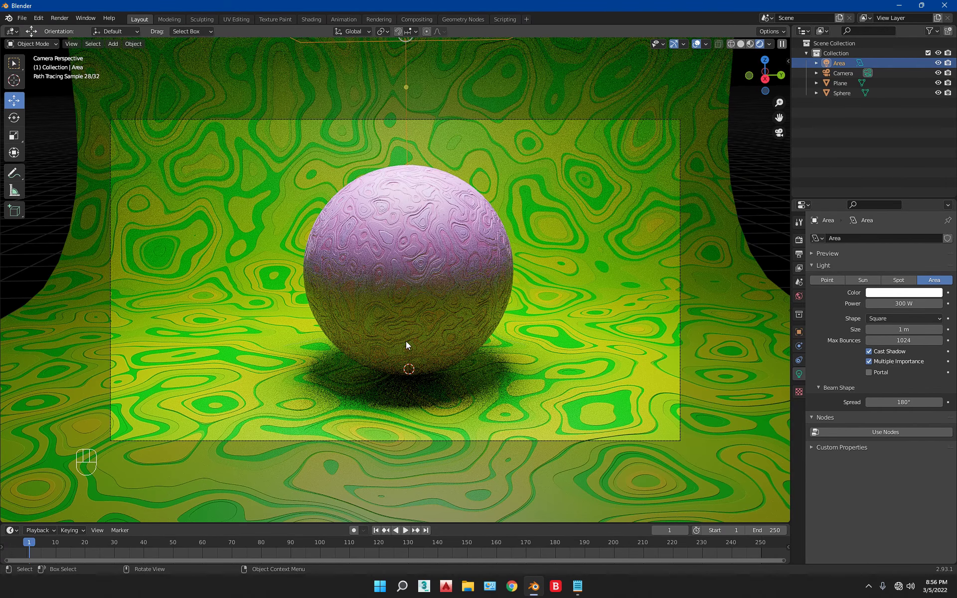
left_click(425, 283)
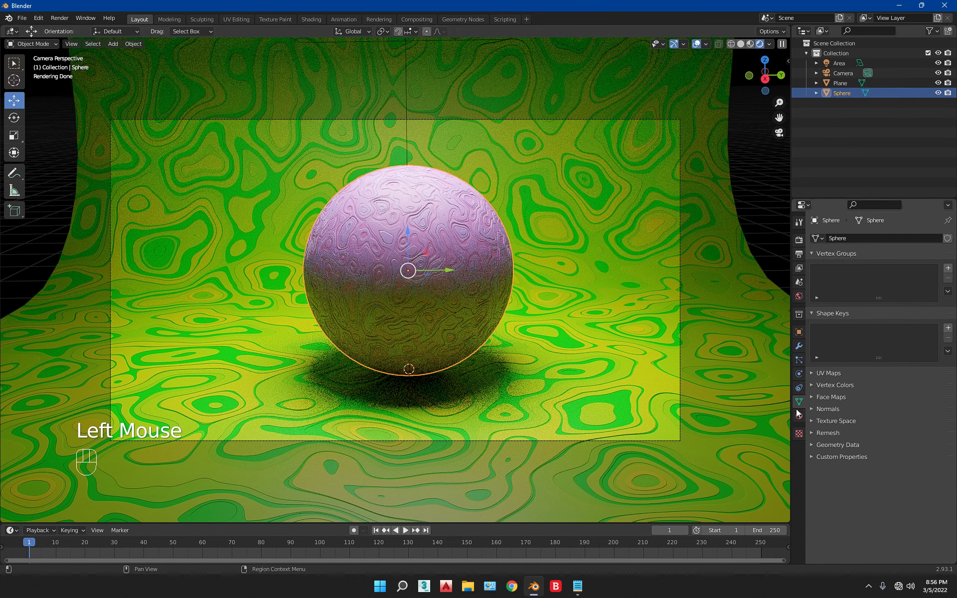
left_click(797, 420)
left_click_drag(907, 465, 880, 458)
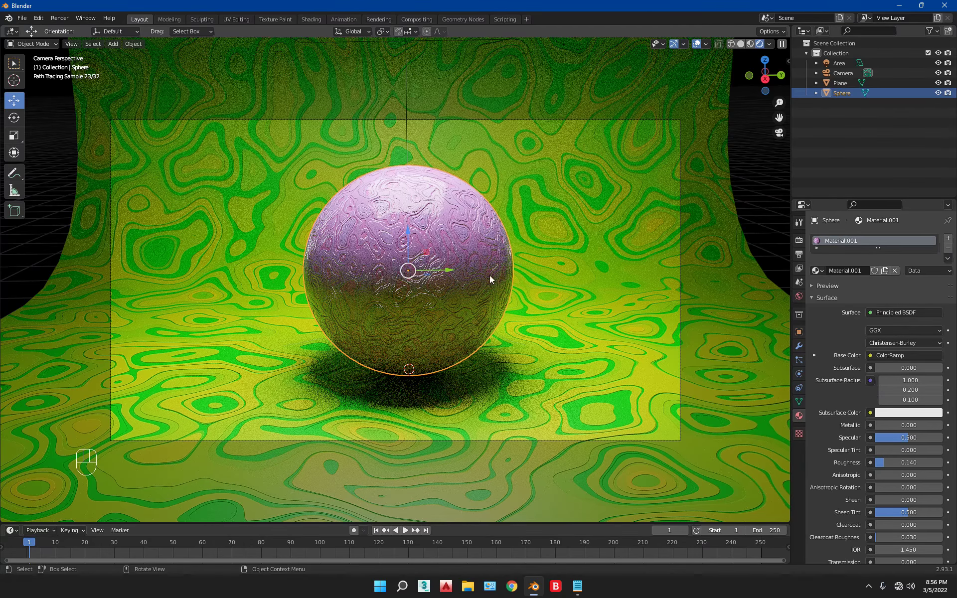
scroll("down", 3)
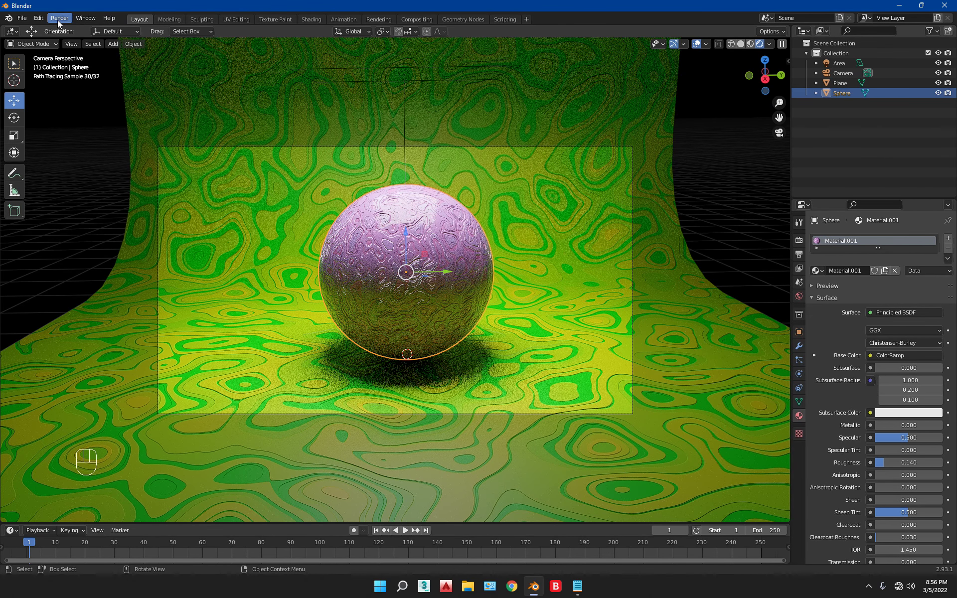
- Bring the Notepad tutorial note back over the scene
left_click_drag(70, 25, 334, 333)
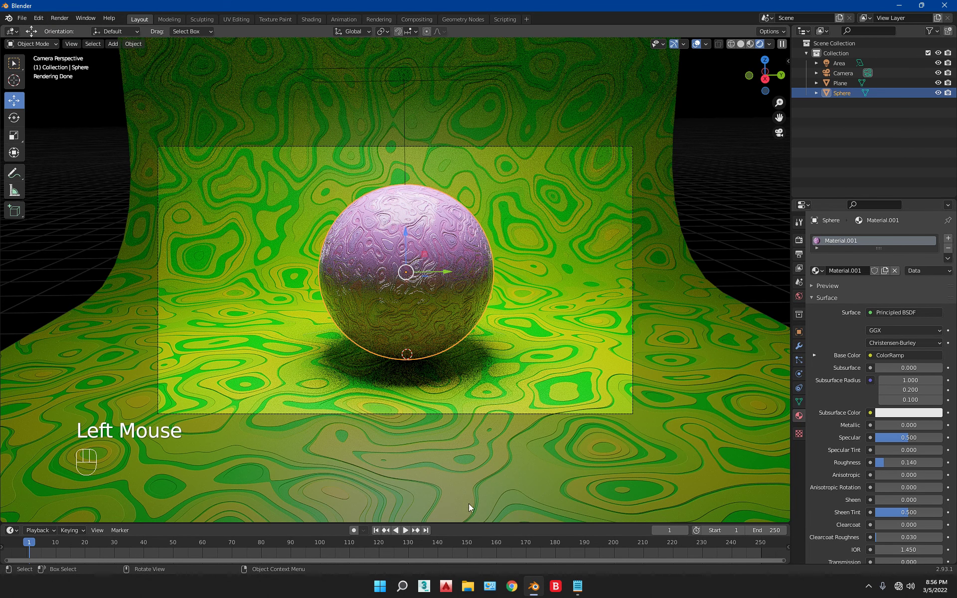